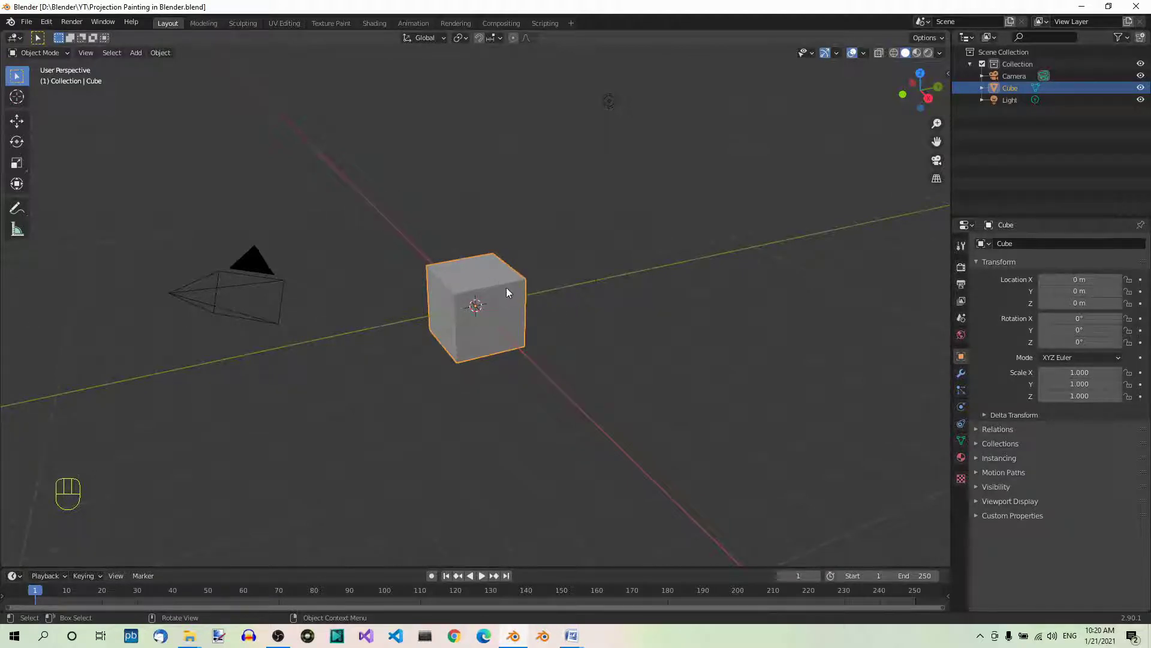
- Delete the default cube, leaving only the camera and light
{"action": "key", "text": "x"}
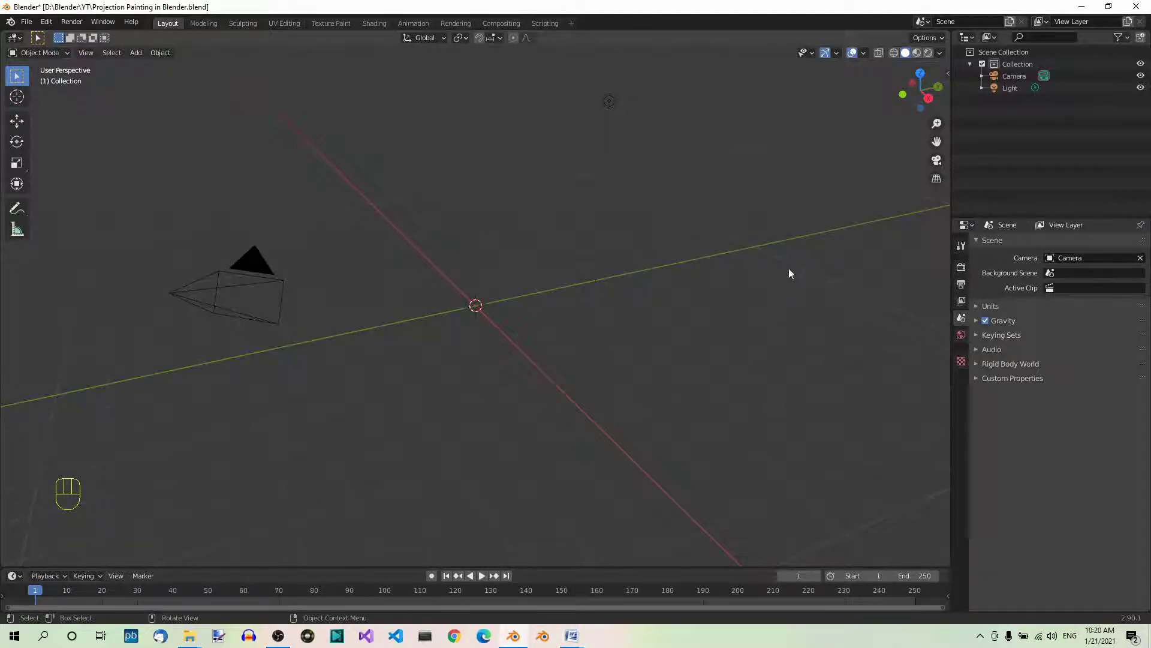
- Select the camera, look through it, and show its lens settings (50 mm, perspective)
{"action": "left_click", "coordinate": [1020, 79]}
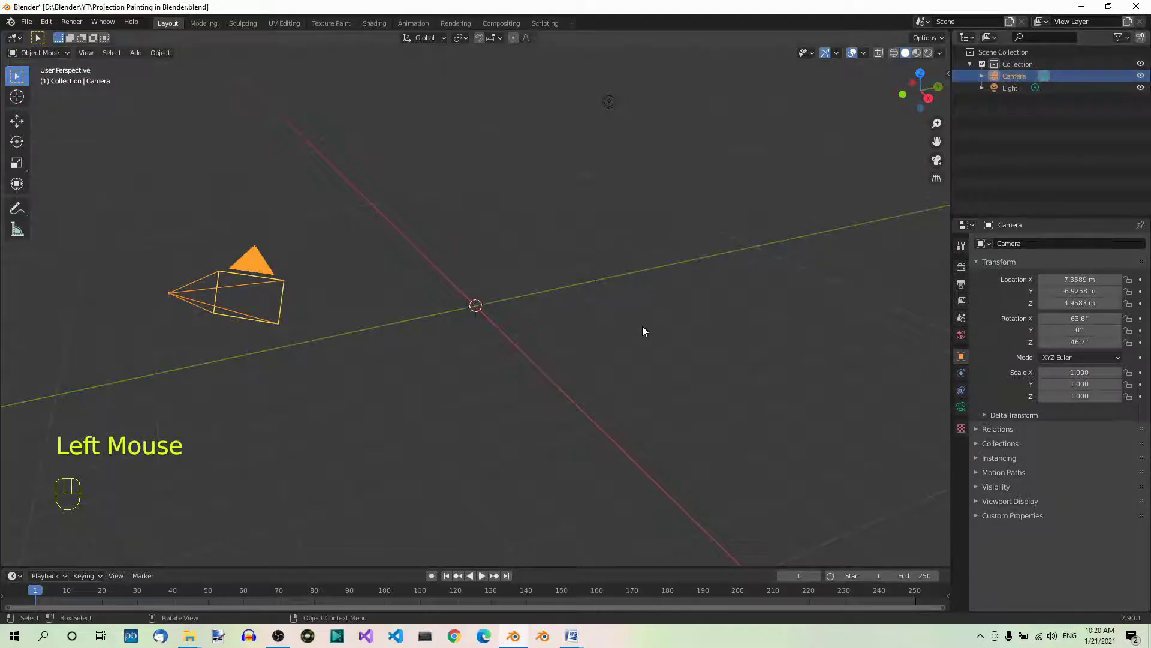
{"action": "key", "text": "KP_0"}
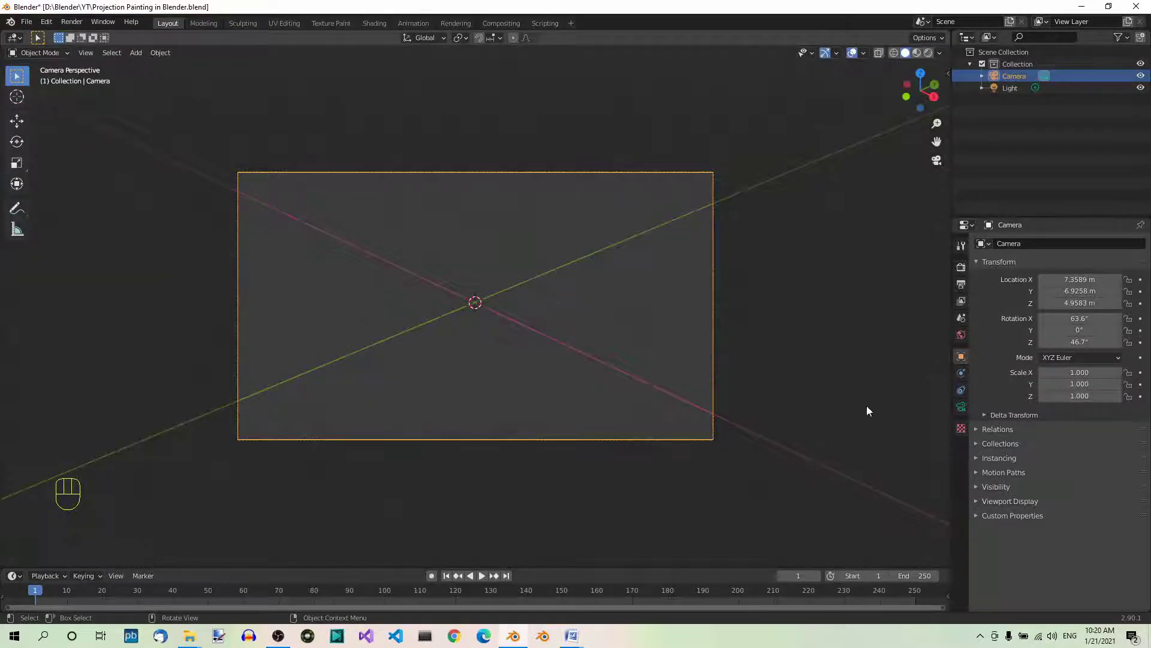
{"action": "left_click", "coordinate": [962, 410]}
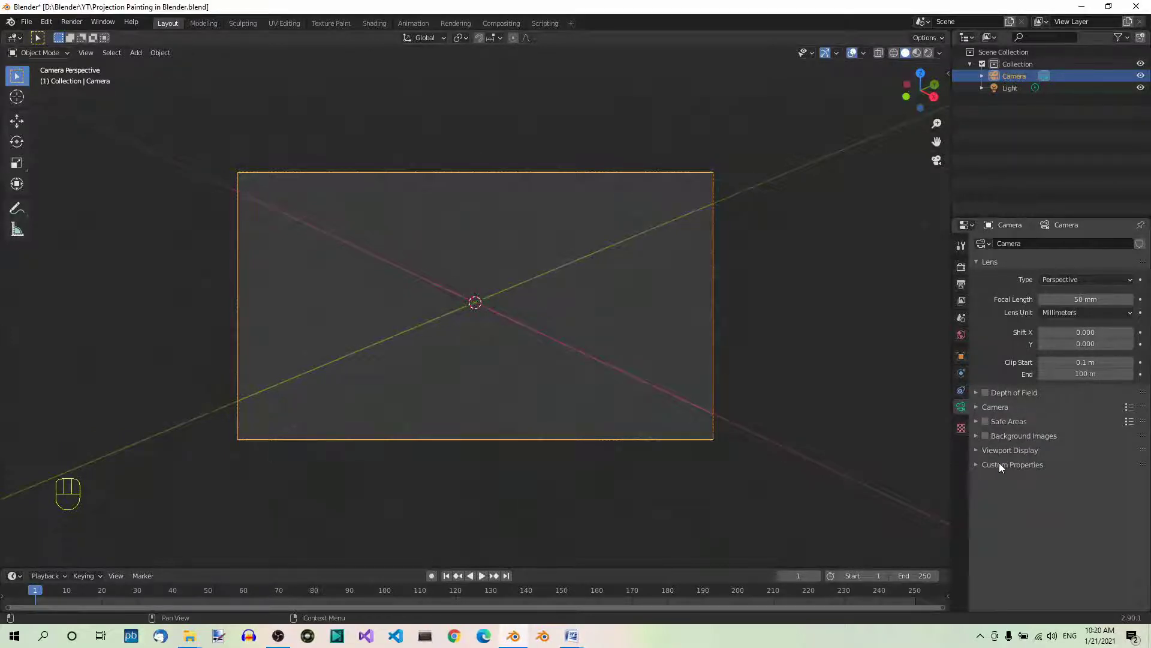
- Enable camera background images and load rubik-2477165_1920.jpg at 0.5 opacity
{"action": "left_click", "coordinate": [990, 440]}
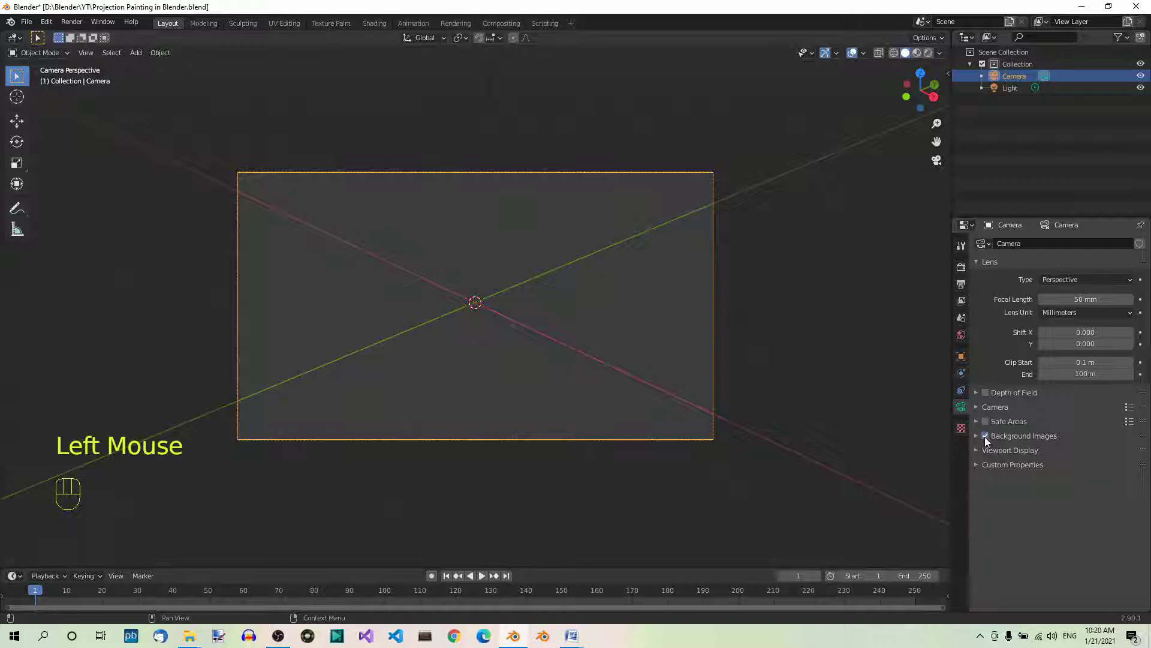
{"action": "left_click", "coordinate": [980, 441]}
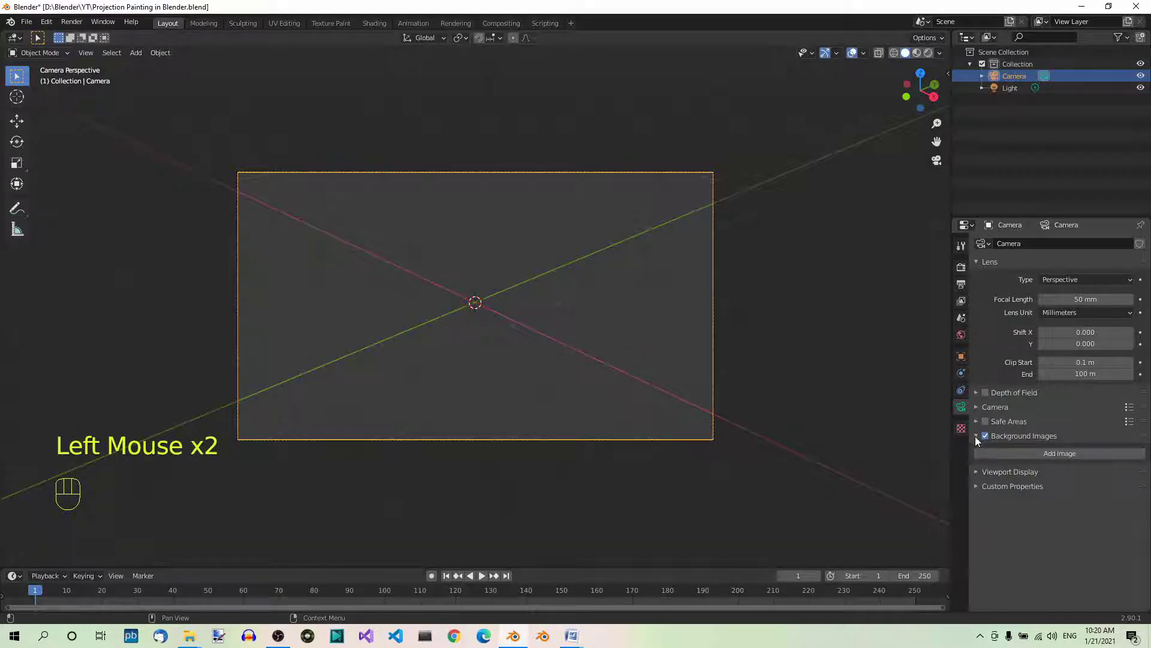
{"action": "left_click", "coordinate": [1063, 456]}
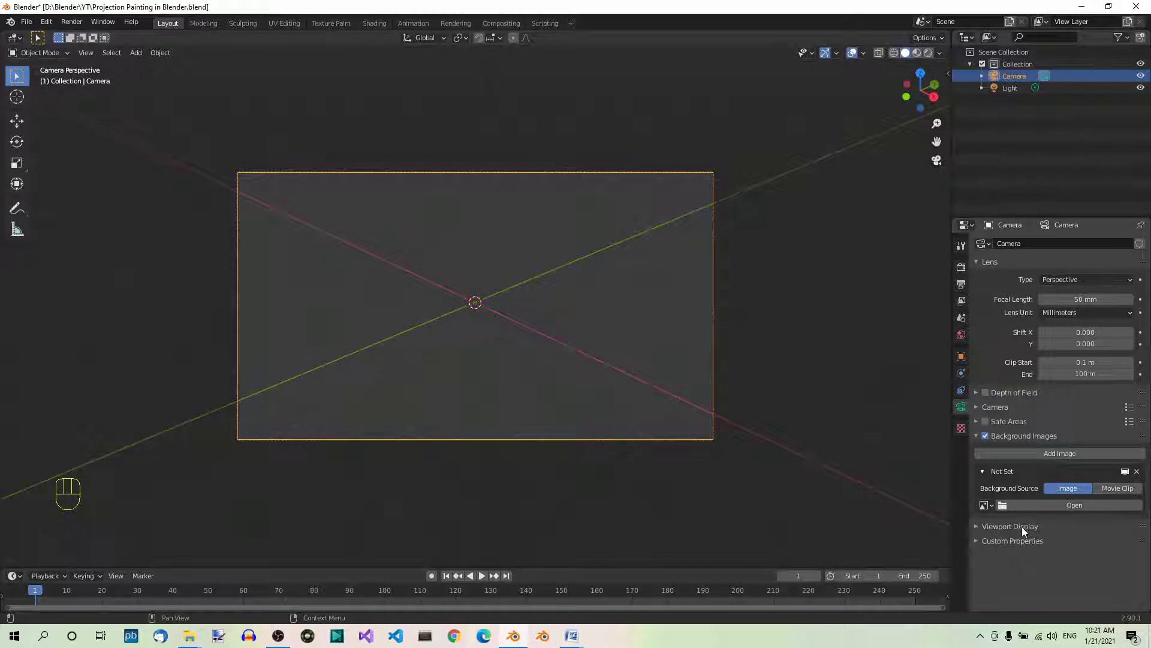
{"action": "left_click", "coordinate": [1073, 510]}
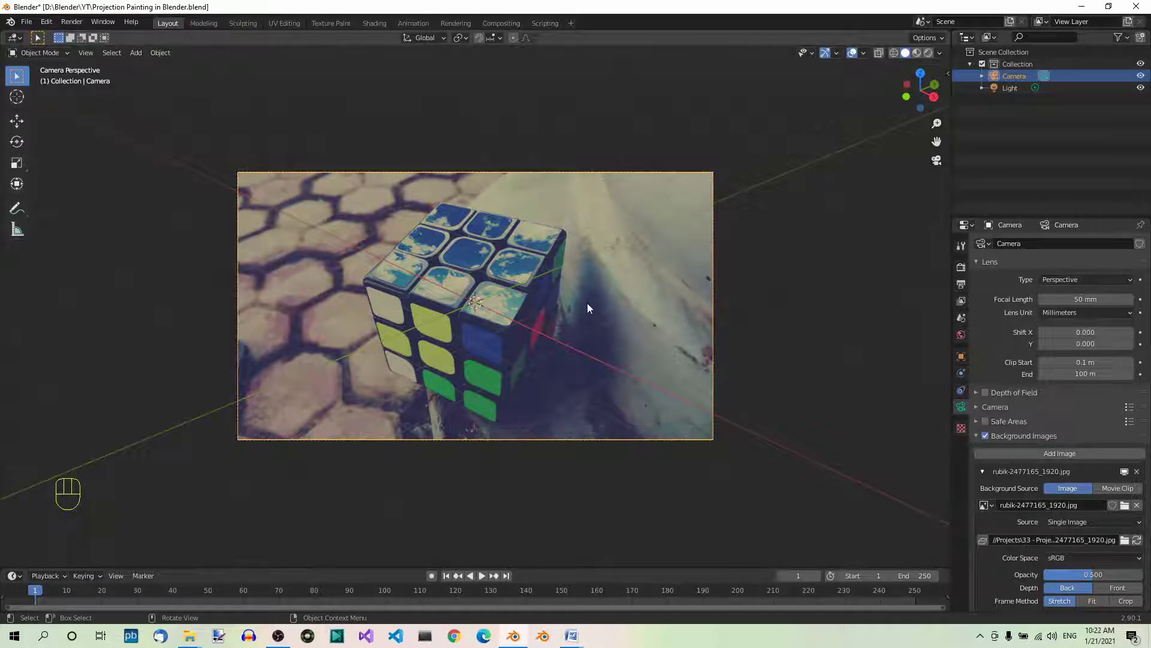
- Add a plane over the cube's top face and turn on X-ray to see through it
{"action": "key", "text": "shift+a"}
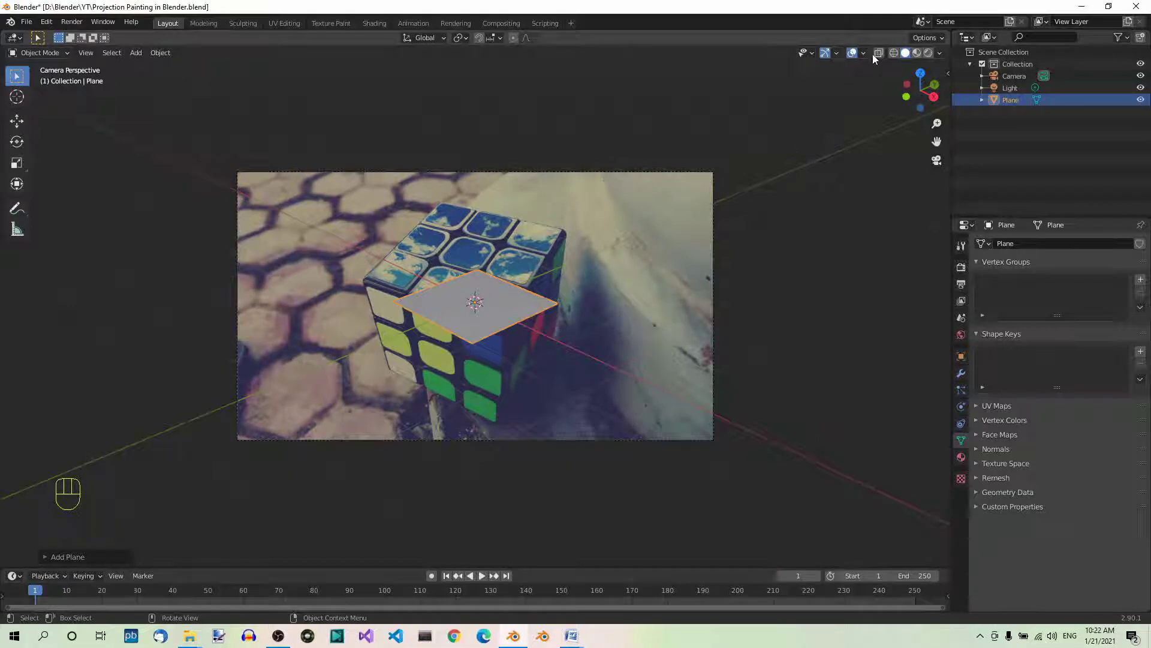
{"action": "left_click", "coordinate": [884, 57]}
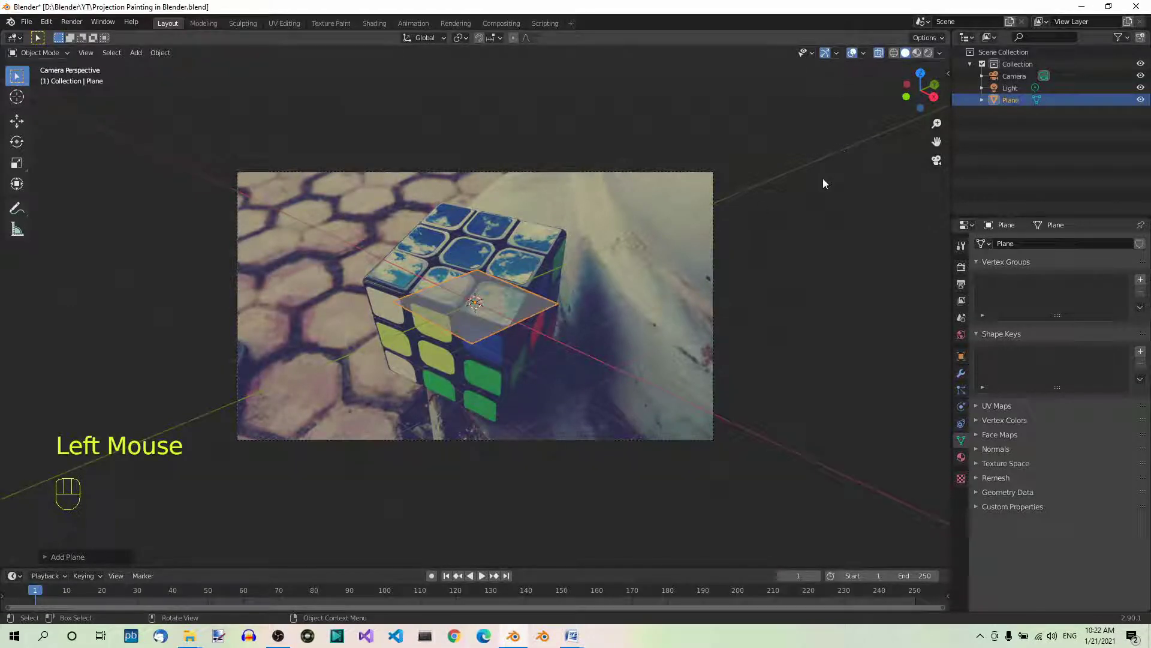